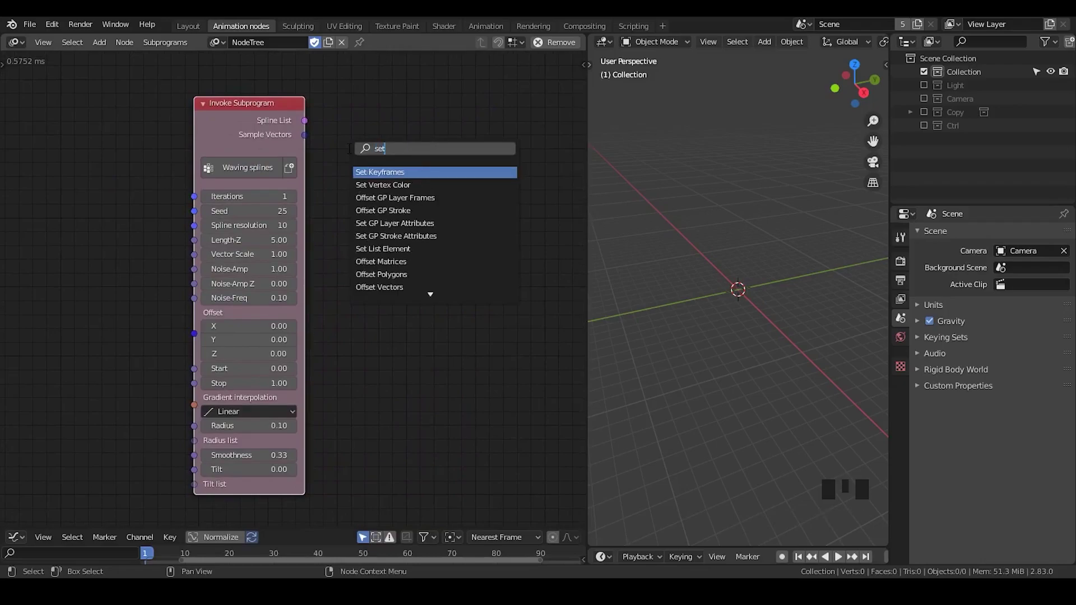
Add a GP Stroke From Points node and place it in the tree.
{"action": "key", "text": "BackSpace"}
{"action": "key", "text": "BackSpace"}
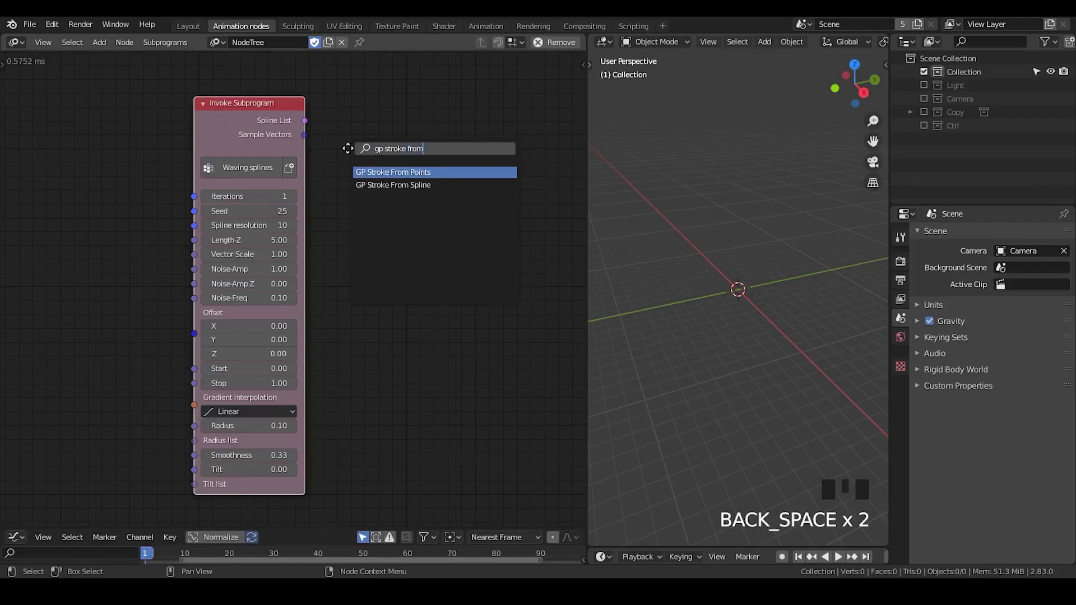
{"action": "left_click", "coordinate": [164, 129]}
{"action": "left_click", "coordinate": [228, 115]}
Feed the Integer Input into the spline resolution and the Set Range amount.
{"action": "key", "text": "w"}
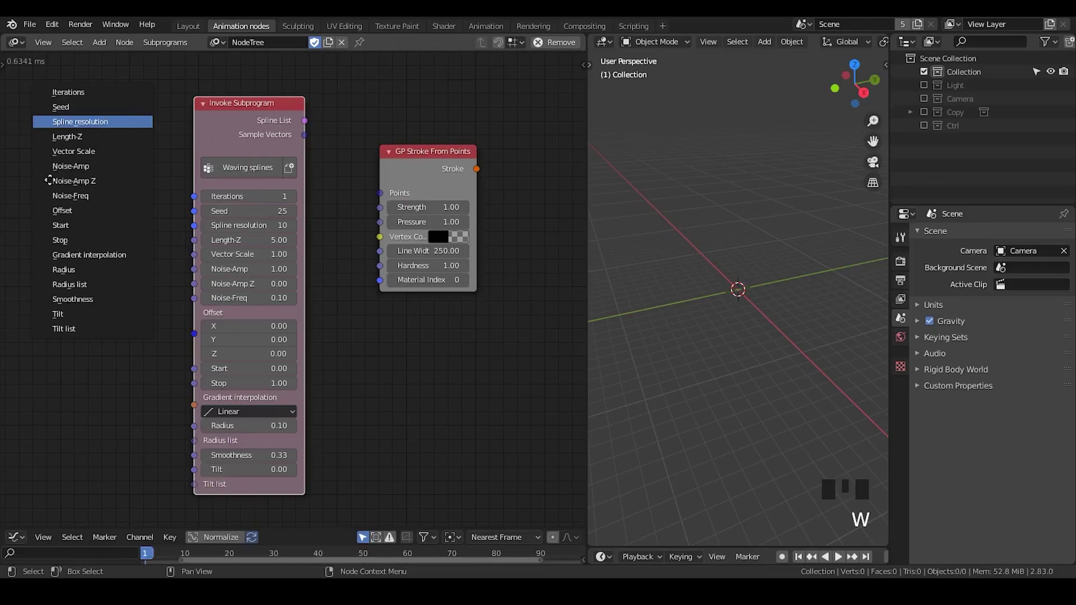
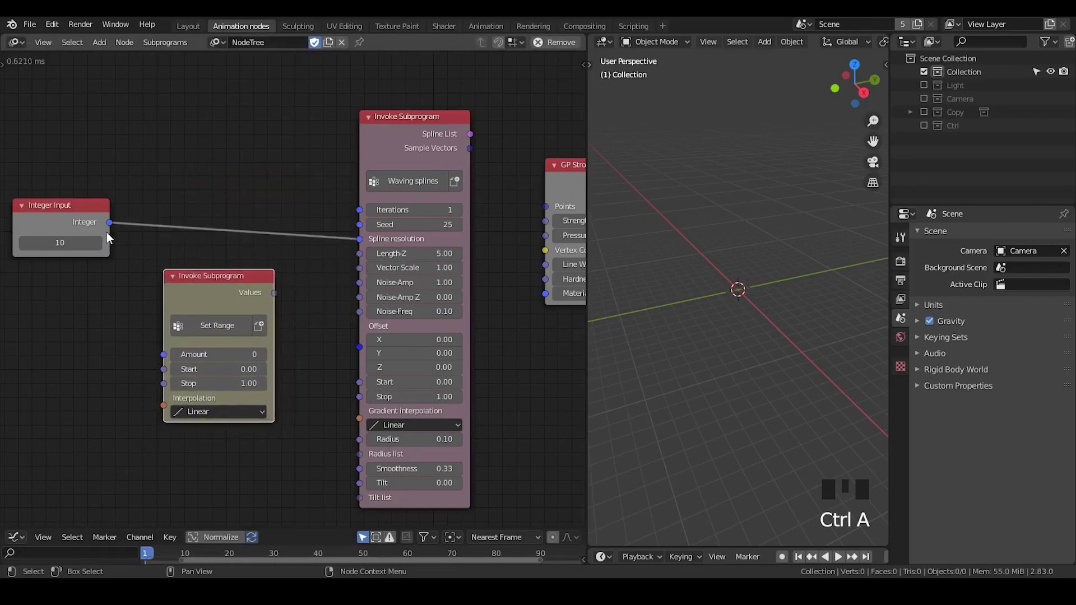
{"action": "left_click", "coordinate": [112, 234]}
{"action": "left_click_drag", "start_coordinate": [305, 351], "coordinate": [198, 248]}
{"action": "left_click", "coordinate": [198, 249]}
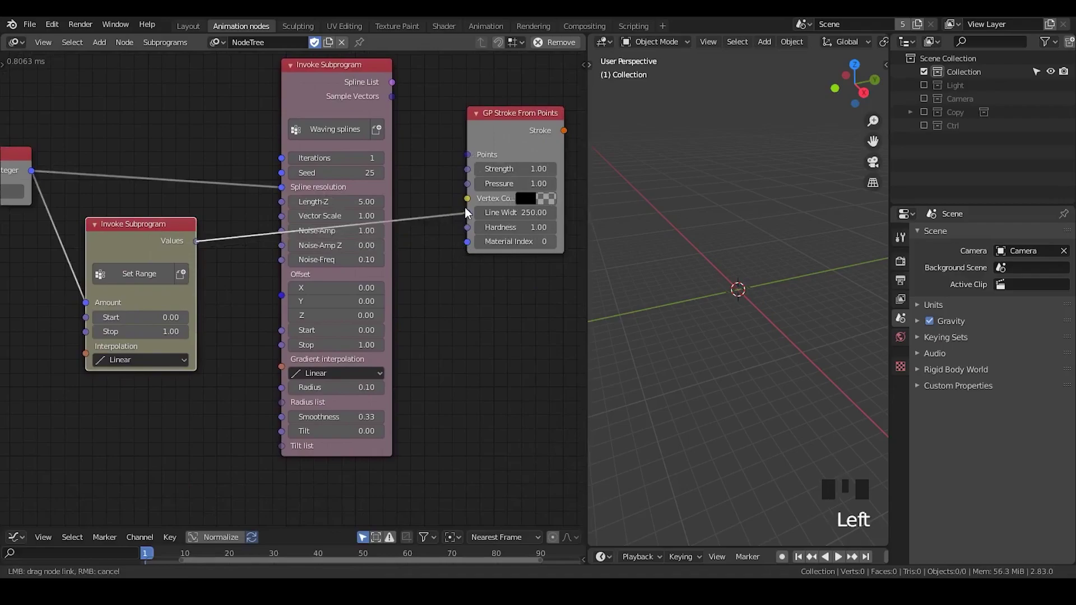
Link Sample Vectors to the stroke Points and Set Range Values to Pressures.
{"action": "left_click", "coordinate": [396, 102]}
{"action": "left_click", "coordinate": [538, 200]}
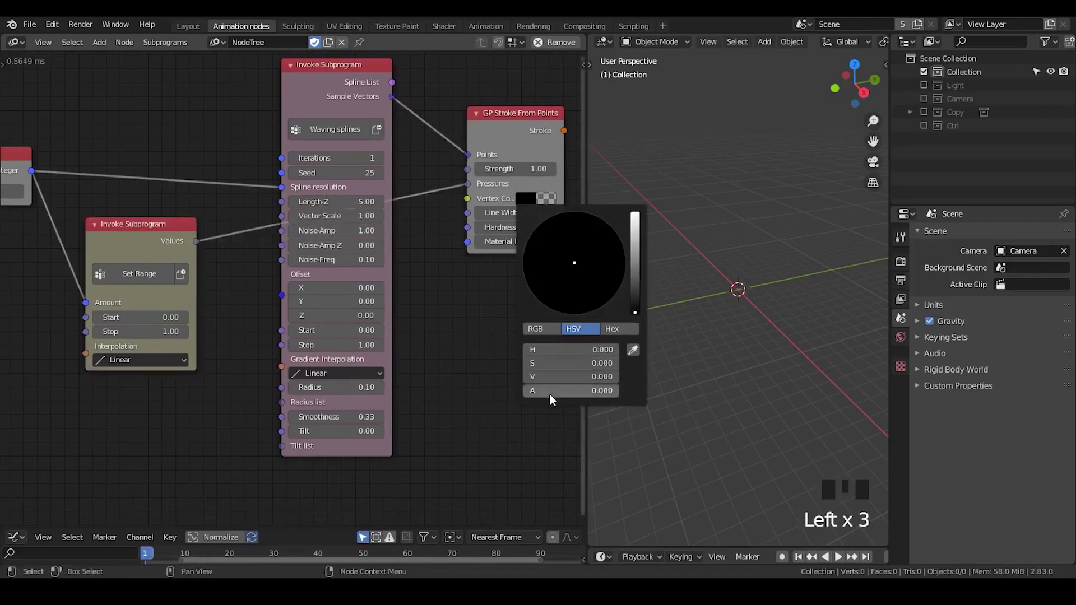
{"action": "left_click", "coordinate": [422, 282]}
{"action": "left_click_drag", "start_coordinate": [480, 285], "coordinate": [327, 123]}
Chain GP Frame From Strokes, Layer From Frame and Object Output into a new Grease Pencil object.
{"action": "key", "text": "ctrl+a"}
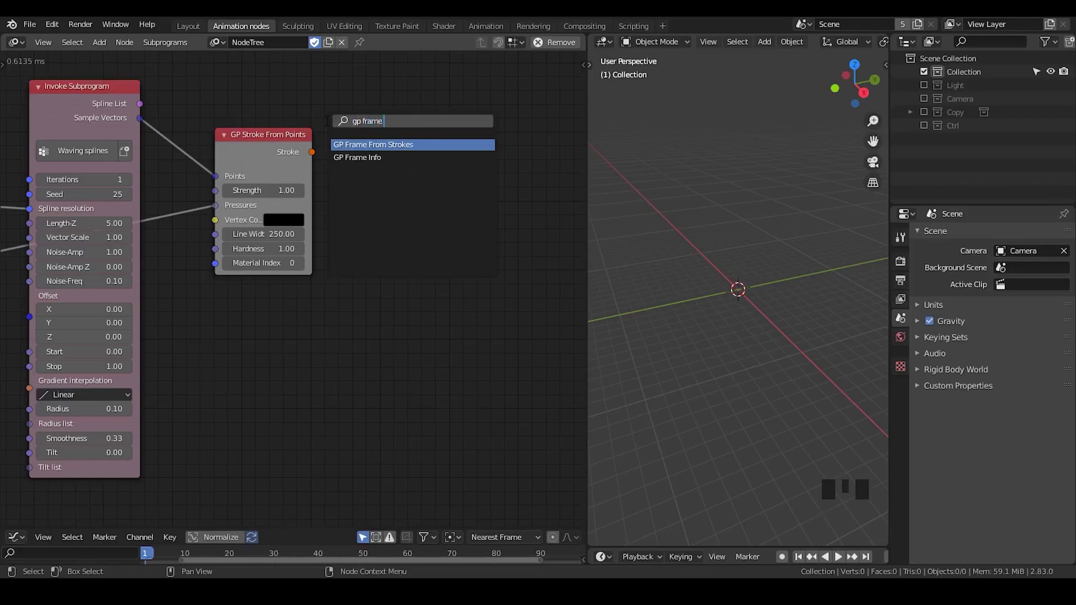
{"action": "key", "text": "ctrl+a"}
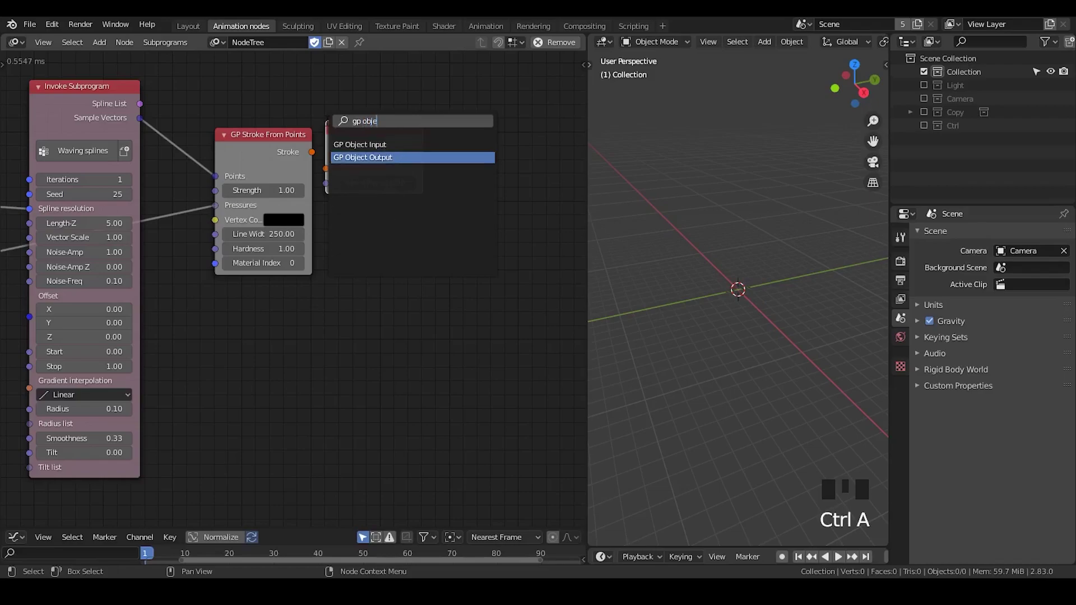
{"action": "left_click_drag", "start_coordinate": [484, 142], "coordinate": [333, 140]}
{"action": "left_click", "coordinate": [332, 140]}
{"action": "left_click_drag", "start_coordinate": [147, 159], "coordinate": [167, 166]}
{"action": "left_click", "coordinate": [298, 155]}
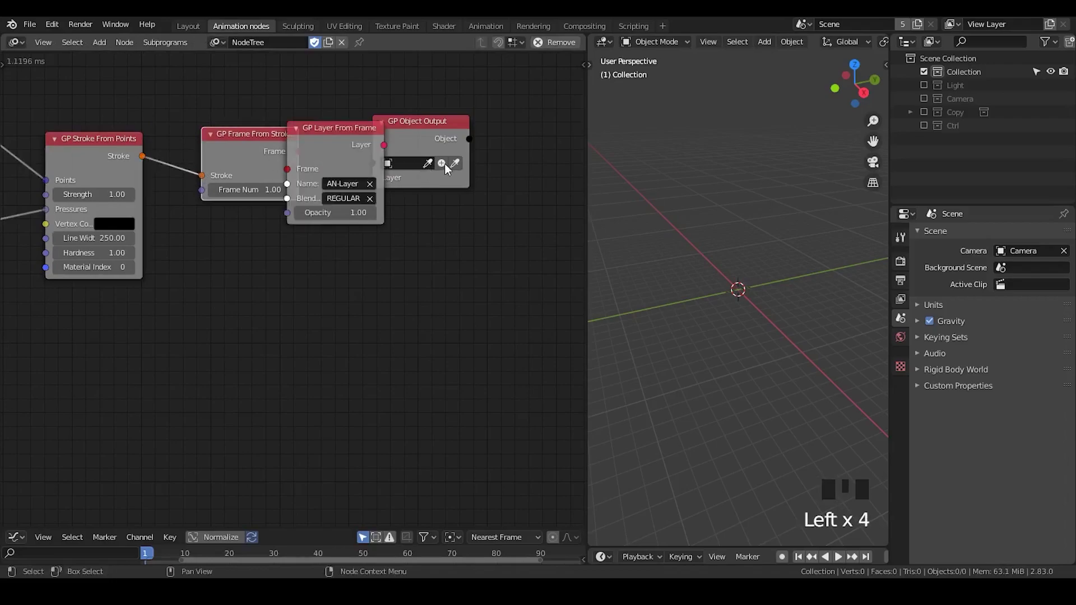
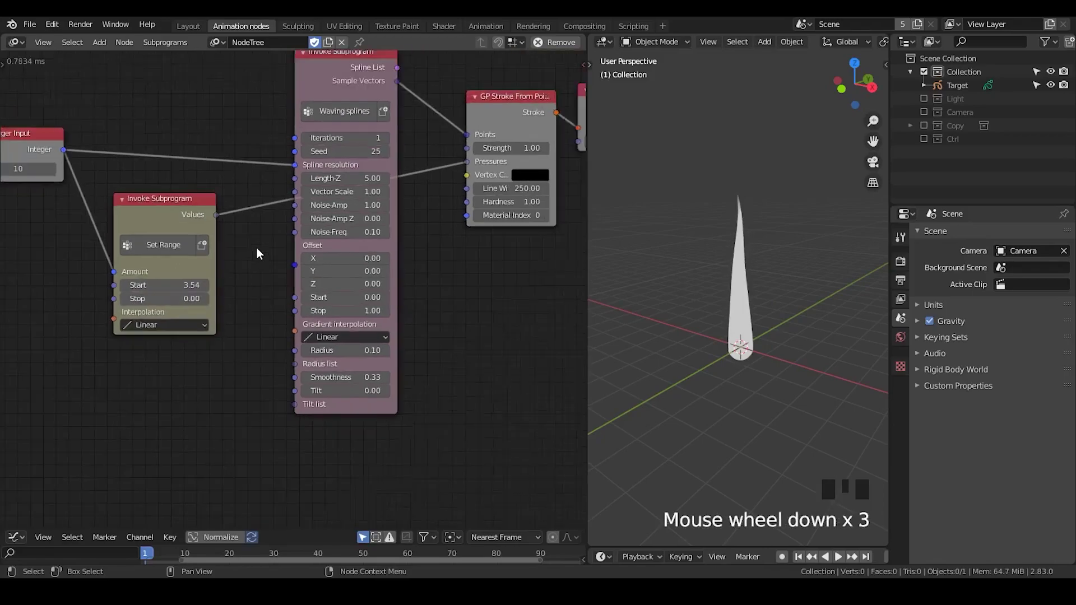
Duplicate Set Range, feed it the integer and link it to the stroke Strengths.
{"action": "middle_click", "coordinate": [257, 234]}
{"action": "left_click", "coordinate": [325, 143]}
{"action": "left_click", "coordinate": [151, 288]}
{"action": "key", "text": "shift+d"}
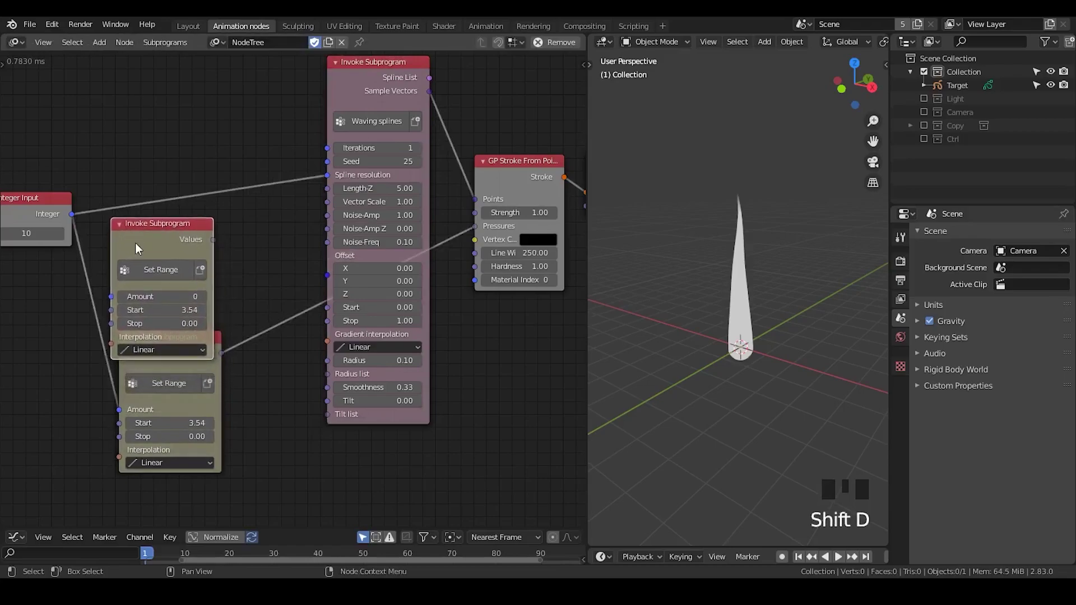
{"action": "left_click_drag", "start_coordinate": [73, 221], "coordinate": [93, 262]}
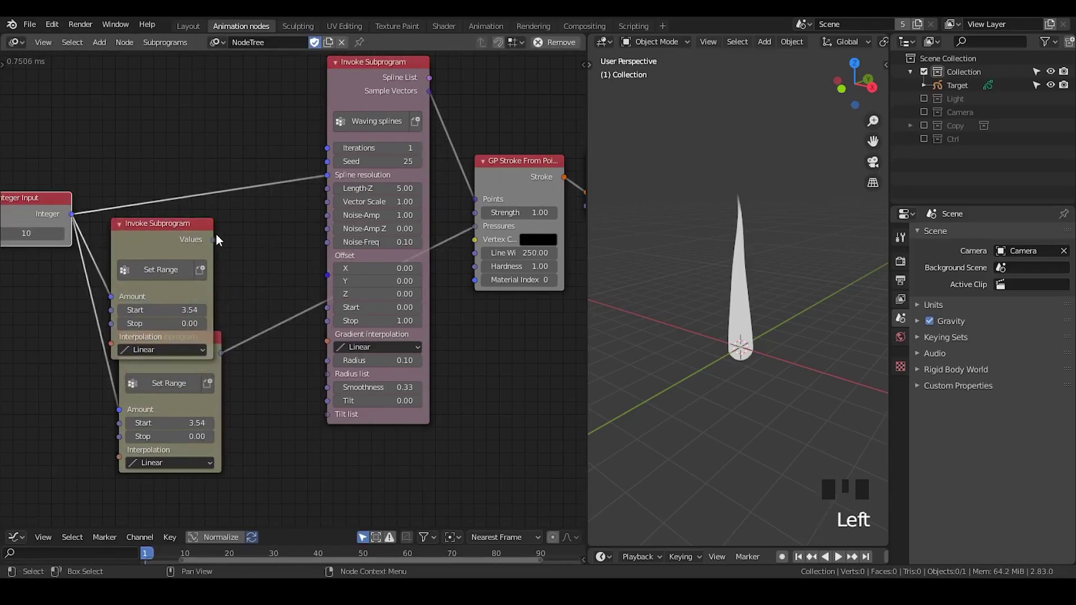
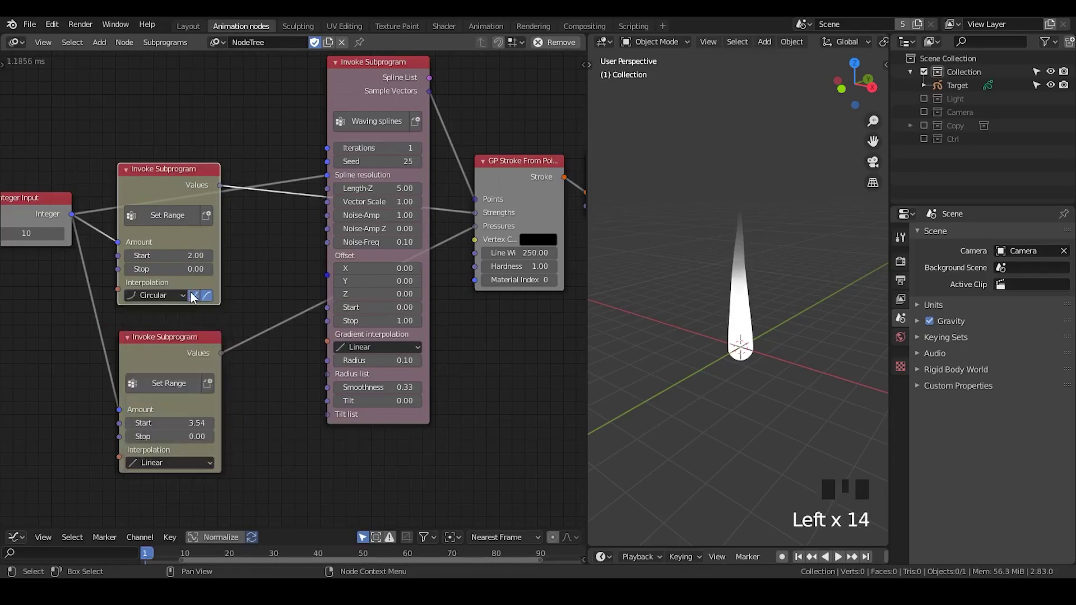
{"action": "left_click", "coordinate": [196, 297]}
{"action": "left_click_drag", "start_coordinate": [184, 301], "coordinate": [231, 318]}
{"action": "middle_click", "coordinate": [232, 319]}
Set the copied Set Range to Start 2 with Circular enabled.
{"action": "double_click", "coordinate": [170, 162]}
{"action": "left_click", "coordinate": [193, 173]}
{"action": "scroll", "scroll_direction": "down", "scroll_amount": 3}
{"action": "left_click_drag", "start_coordinate": [272, 280], "coordinate": [185, 288]}
{"action": "left_click", "coordinate": [184, 287]}
{"action": "left_click", "coordinate": [215, 284]}
Collapse both Set Range nodes and add a Time info series subprogram.
{"action": "key", "text": "ctrl+s"}
{"action": "left_click_drag", "start_coordinate": [315, 300], "coordinate": [799, 558]}
{"action": "left_click", "coordinate": [799, 558]}
{"action": "key", "text": "ctrl+a"}
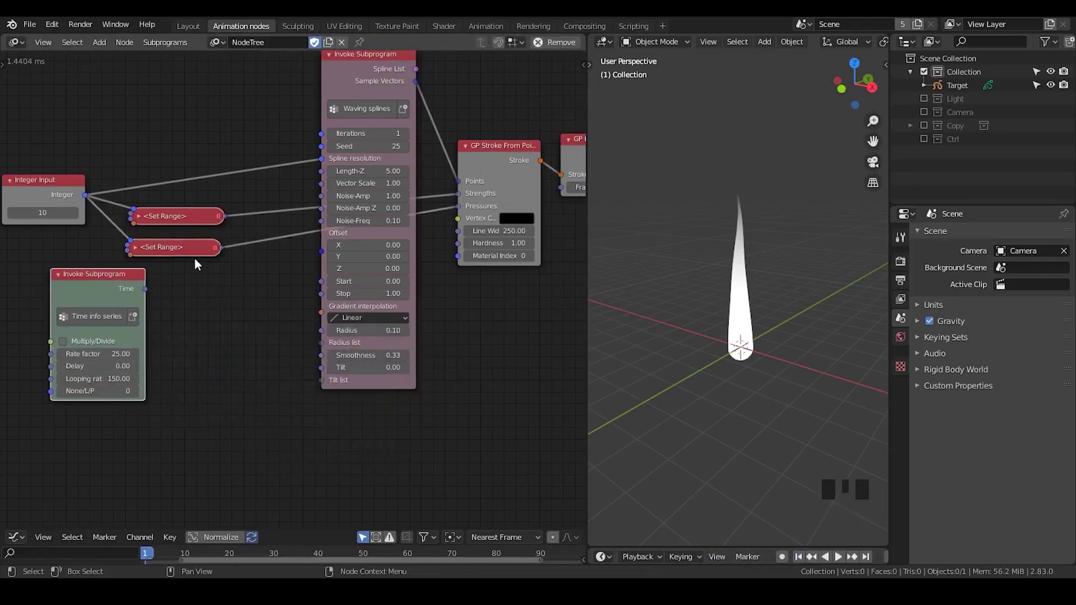
Add a Combine Vector, link Time to its Z and its Vector to the spline Offset.
{"action": "left_click_drag", "start_coordinate": [217, 273], "coordinate": [207, 278]}
{"action": "left_click", "coordinate": [207, 277]}
{"action": "key", "text": "ctrl+a"}
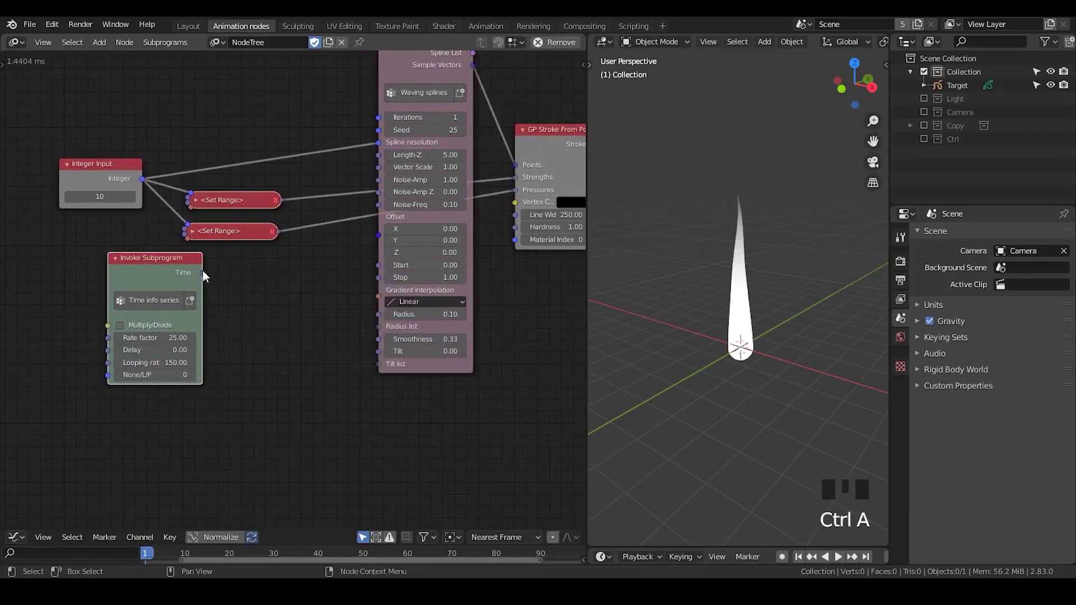
{"action": "left_click_drag", "start_coordinate": [207, 275], "coordinate": [299, 163]}
{"action": "left_click", "coordinate": [234, 315]}
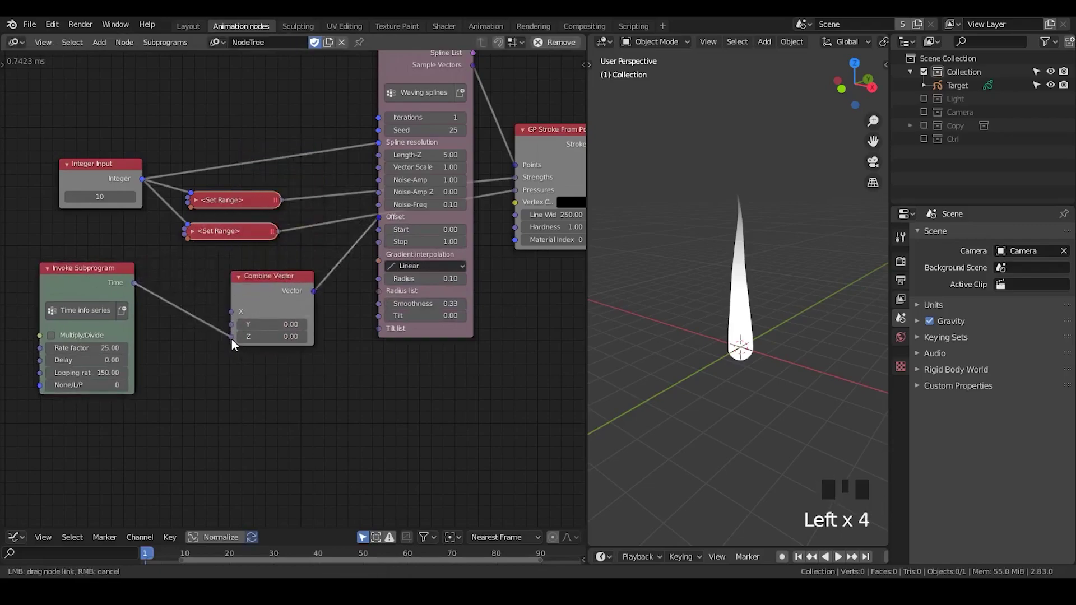
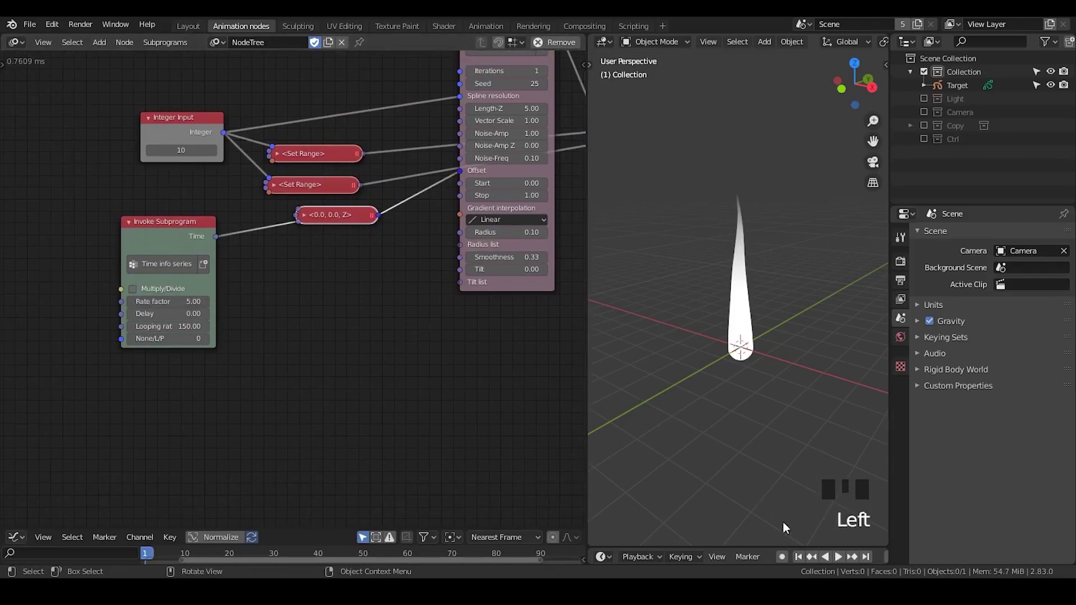
Set the time Rate factor to 5 with Multiply/Divide on and play the animation.
{"action": "left_click_drag", "start_coordinate": [803, 560], "coordinate": [737, 326]}
{"action": "left_click_drag", "start_coordinate": [737, 326], "coordinate": [130, 307]}
{"action": "left_click", "coordinate": [131, 306]}
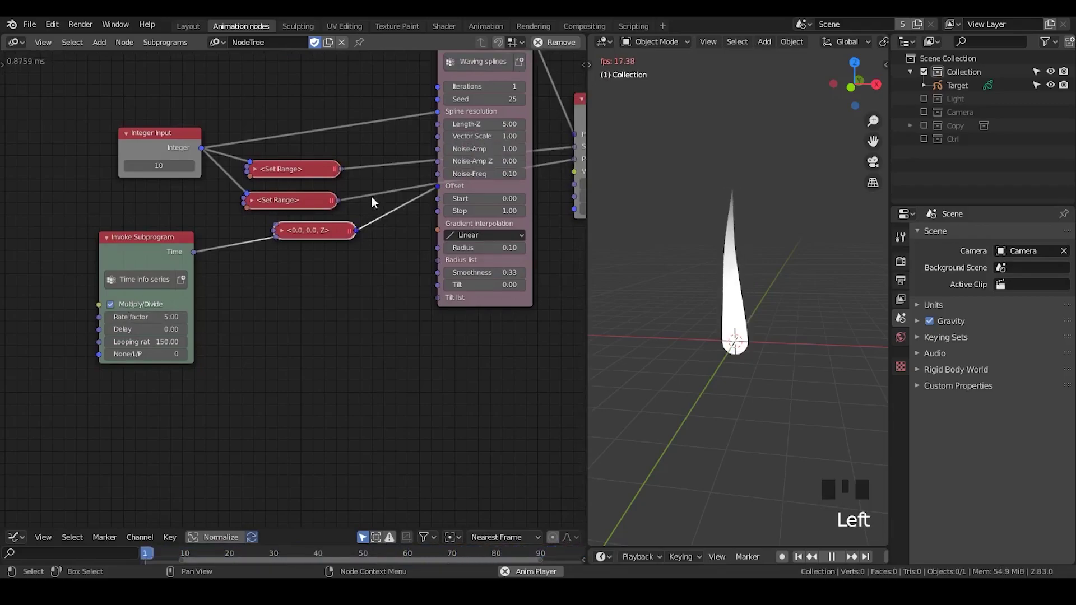
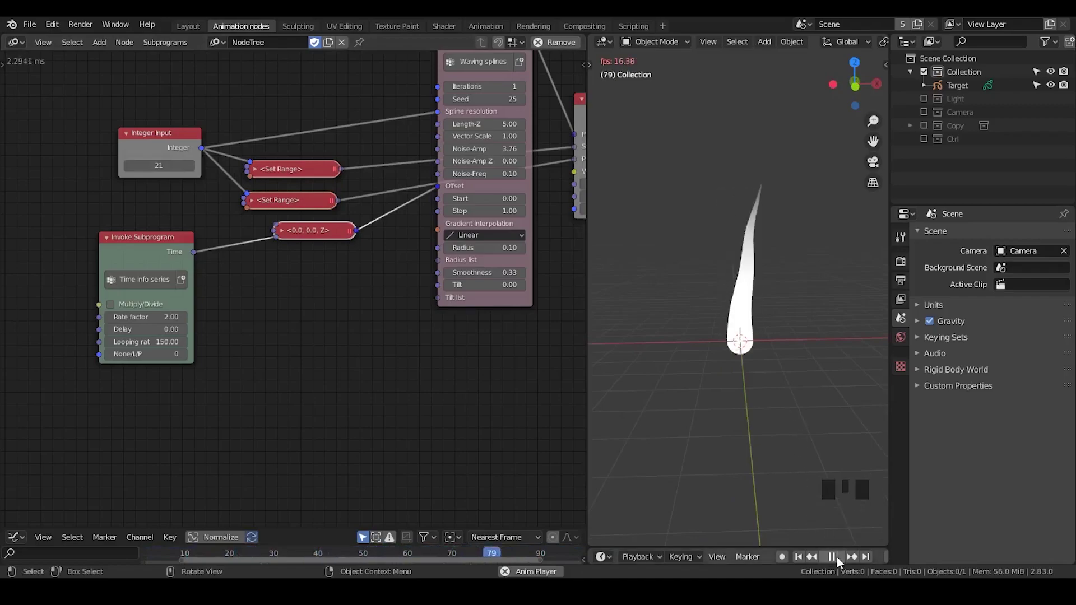
Set resolution 21, Noise-Amp 3.76, rate 2 and Exponential gradient, then add an Object Controller Falloff.
{"action": "left_click_drag", "start_coordinate": [840, 560], "coordinate": [801, 557]}
{"action": "left_click_drag", "start_coordinate": [803, 557], "coordinate": [843, 558]}
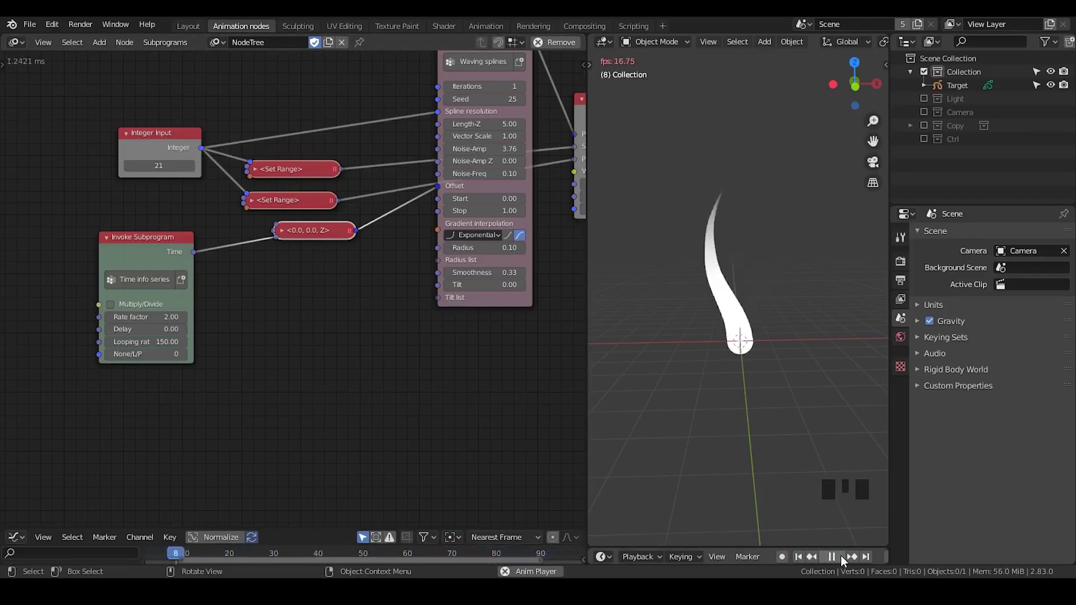
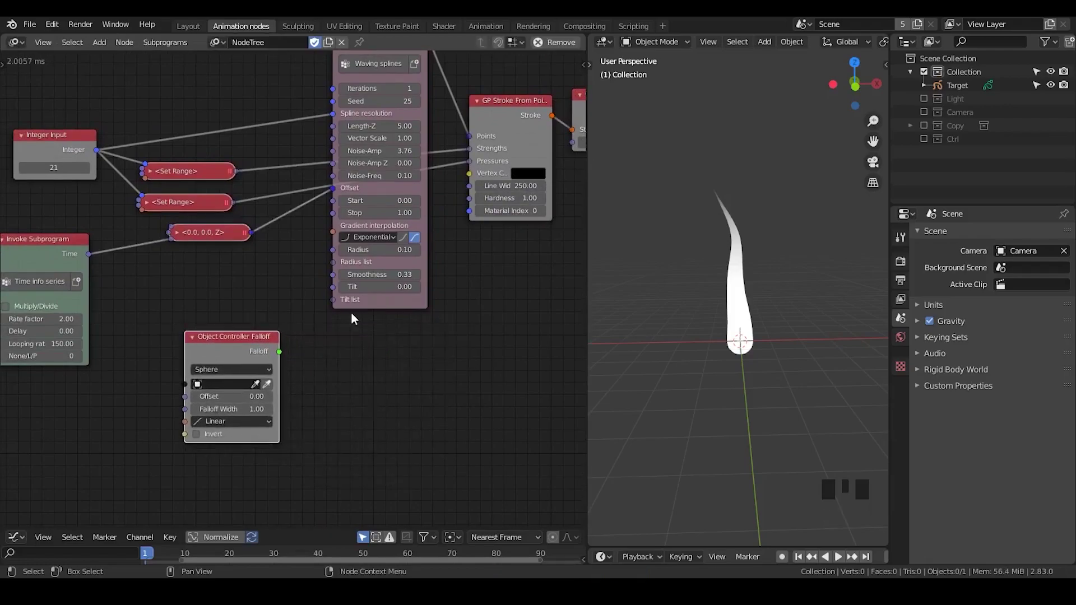
Add an Invoke Subprogram node for evaluating the falloff.
{"action": "key", "text": "ctrl+a"}
{"action": "key", "text": "BackSpace"}
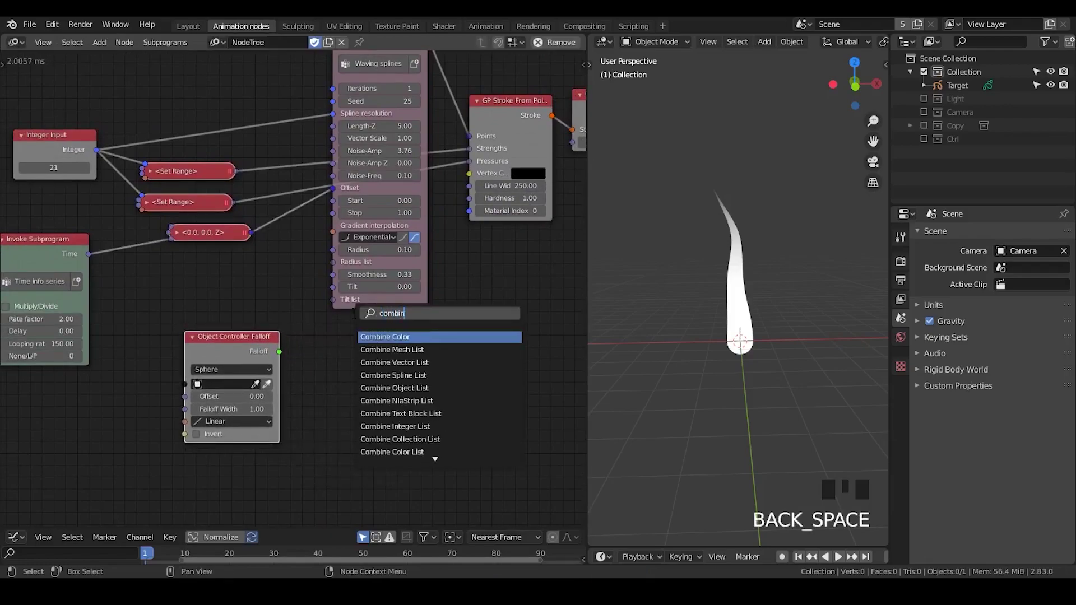
{"action": "key", "text": "Down"}
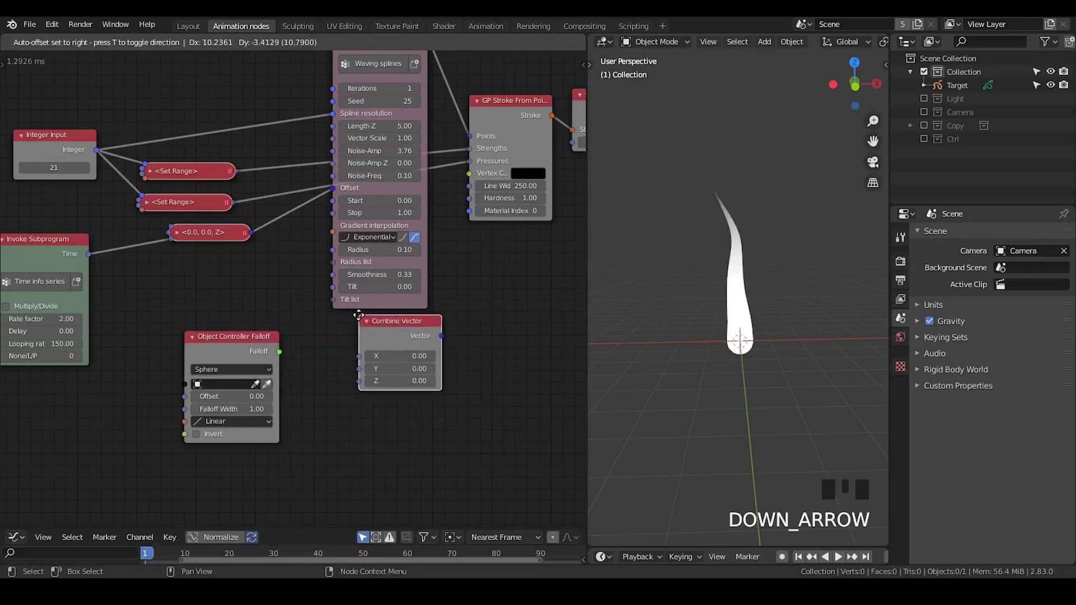
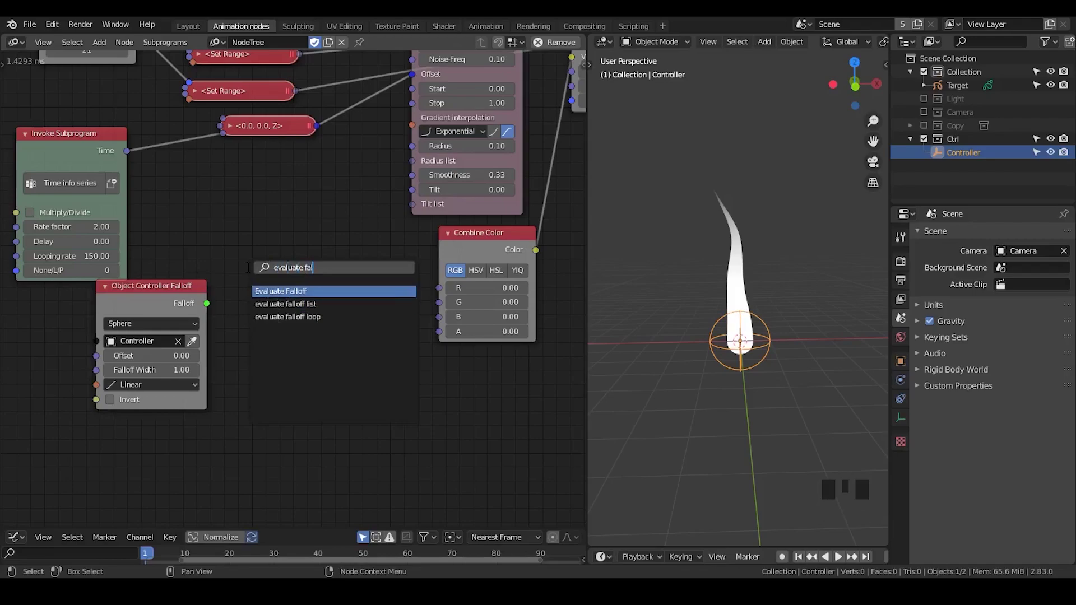
{"action": "key", "text": "Down"}
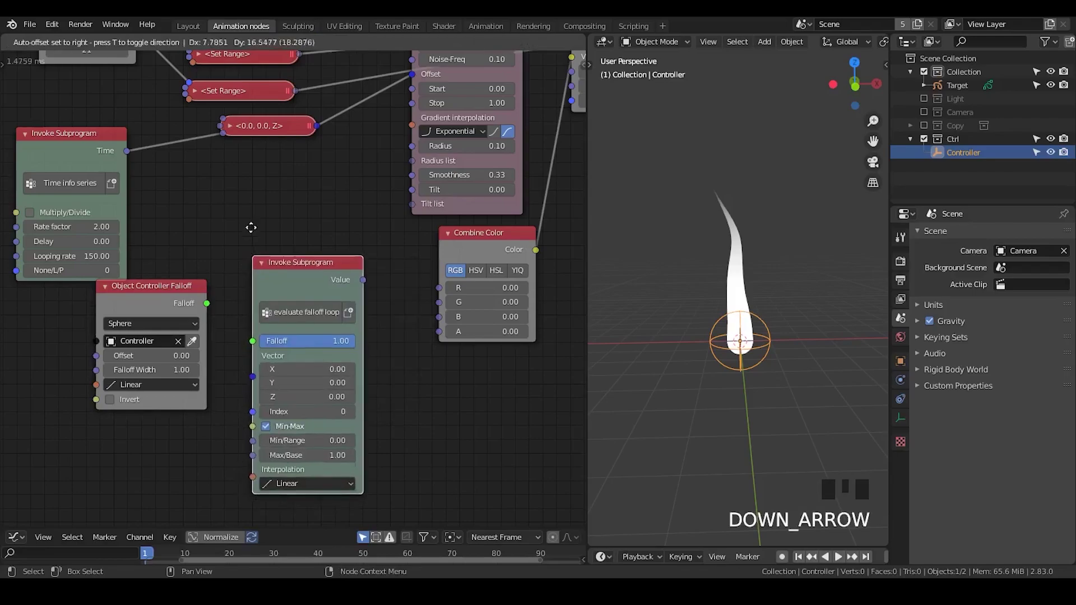
{"action": "scroll", "scroll_direction": "up", "scroll_amount": 3}
{"action": "scroll", "scroll_direction": "down", "scroll_amount": 3}
Collapse the Time info series node and move it aside.
{"action": "left_click_drag", "start_coordinate": [206, 213], "coordinate": [238, 128]}
{"action": "left_click", "coordinate": [238, 128]}
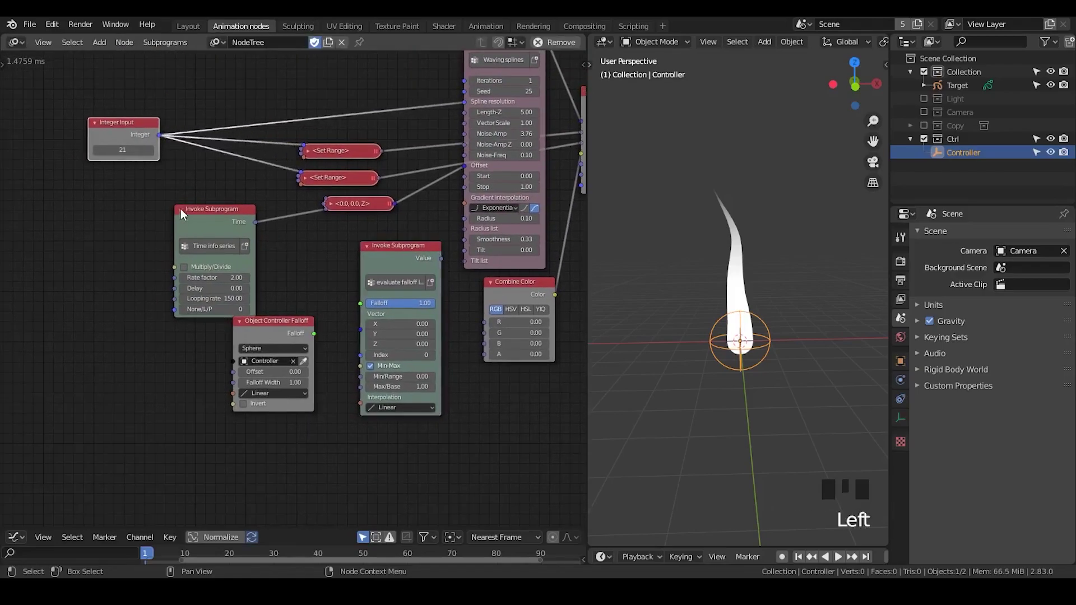
{"action": "left_click", "coordinate": [187, 213]}
{"action": "left_click_drag", "start_coordinate": [210, 211], "coordinate": [344, 203]}
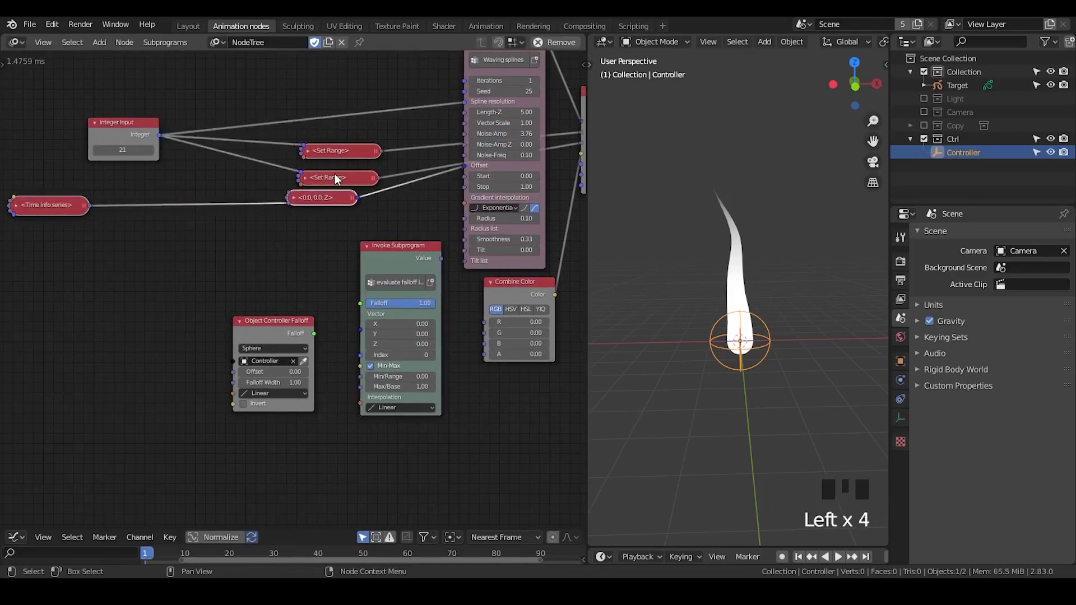
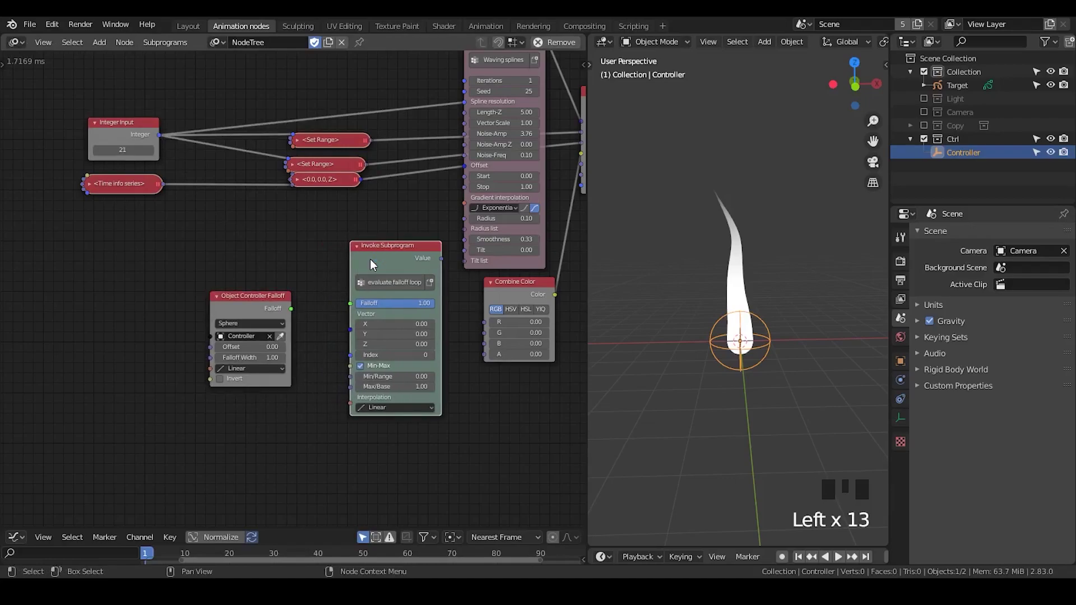
Switch the subprogram to 'evaluate falloff list'.
{"action": "key", "text": "x"}
{"action": "key", "text": "ctrl+a"}
{"action": "key", "text": "BackSpace"}
{"action": "key", "text": "BackSpace"}
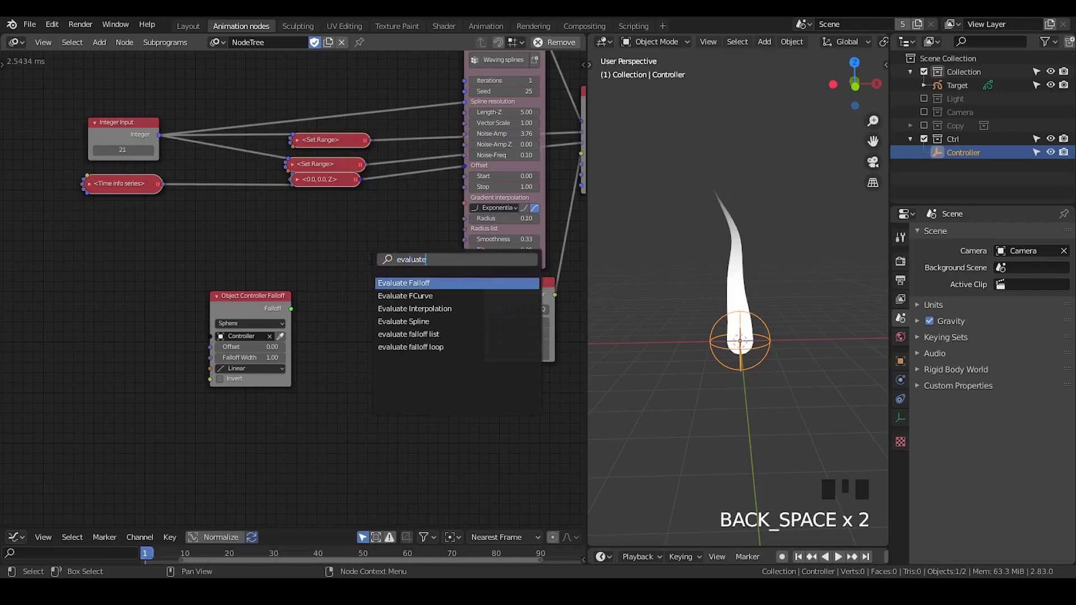
{"action": "key", "text": "l"}
{"action": "key", "text": "Down"}
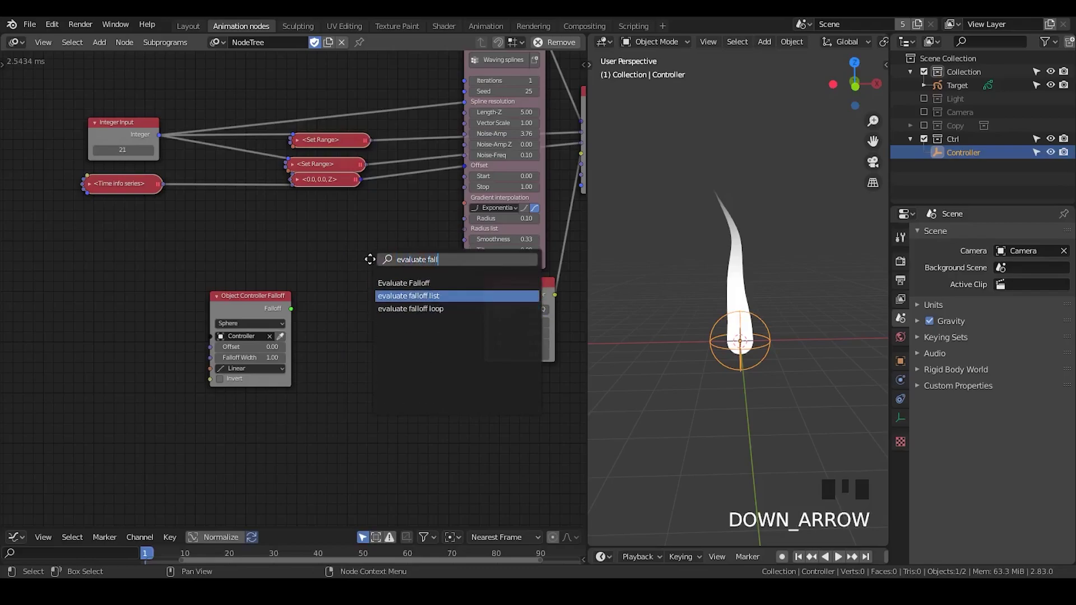
{"action": "scroll", "scroll_direction": "up", "scroll_amount": 3}
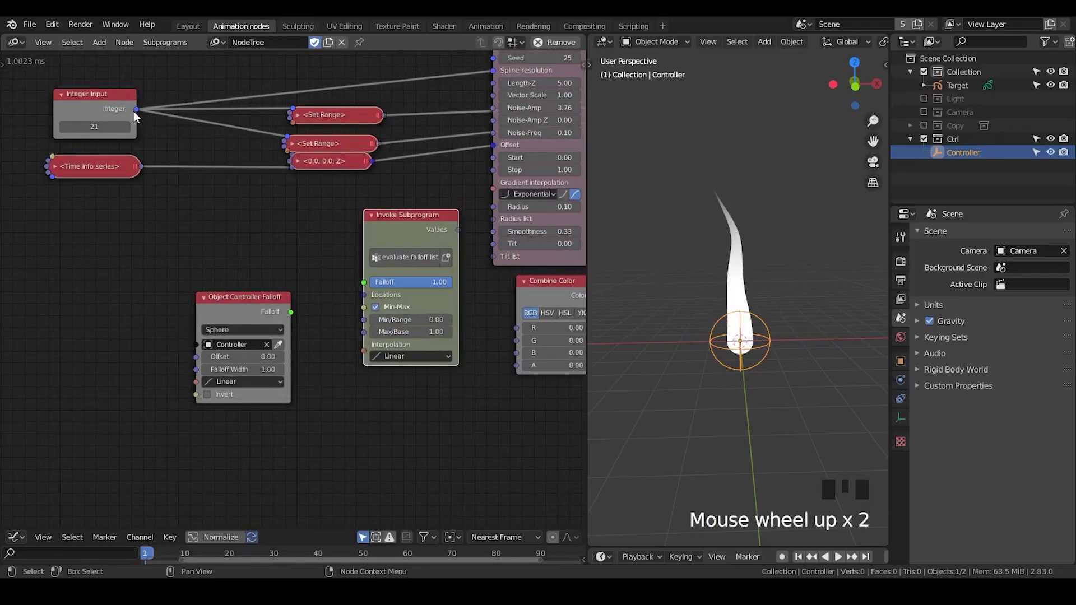
Link the spline Sample Vectors into the falloff evaluation's Locations.
{"action": "left_click", "coordinate": [135, 114]}
{"action": "left_click", "coordinate": [335, 147]}
{"action": "left_click_drag", "start_coordinate": [283, 217], "coordinate": [482, 59]}
{"action": "left_click", "coordinate": [482, 60]}
{"action": "middle_click", "coordinate": [205, 256]}
{"action": "left_click", "coordinate": [505, 78]}
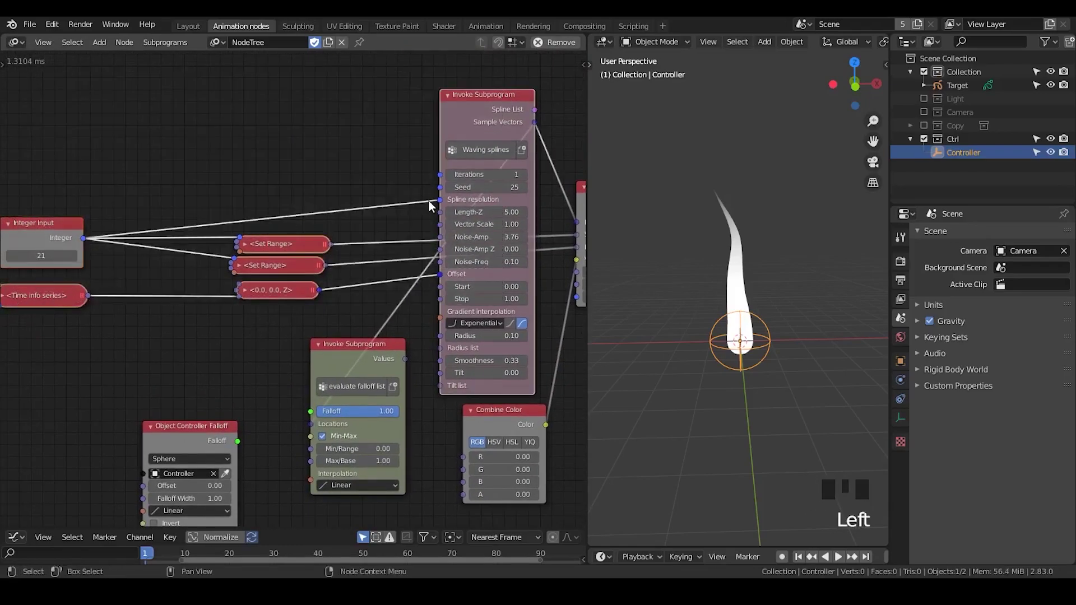
{"action": "key", "text": "g"}
{"action": "left_click_drag", "start_coordinate": [97, 340], "coordinate": [240, 309]}
{"action": "scroll", "scroll_direction": "down", "scroll_amount": 3}
{"action": "scroll", "scroll_direction": "up", "scroll_amount": 3}
{"action": "scroll", "scroll_direction": "down", "scroll_amount": 3}
Link the Object Controller Falloff into the evaluation and its Values into Combine Color R.
{"action": "middle_click", "coordinate": [219, 301]}
{"action": "left_click", "coordinate": [234, 297]}
{"action": "left_click", "coordinate": [247, 152]}
{"action": "left_click", "coordinate": [384, 81]}
{"action": "key", "text": "s"}
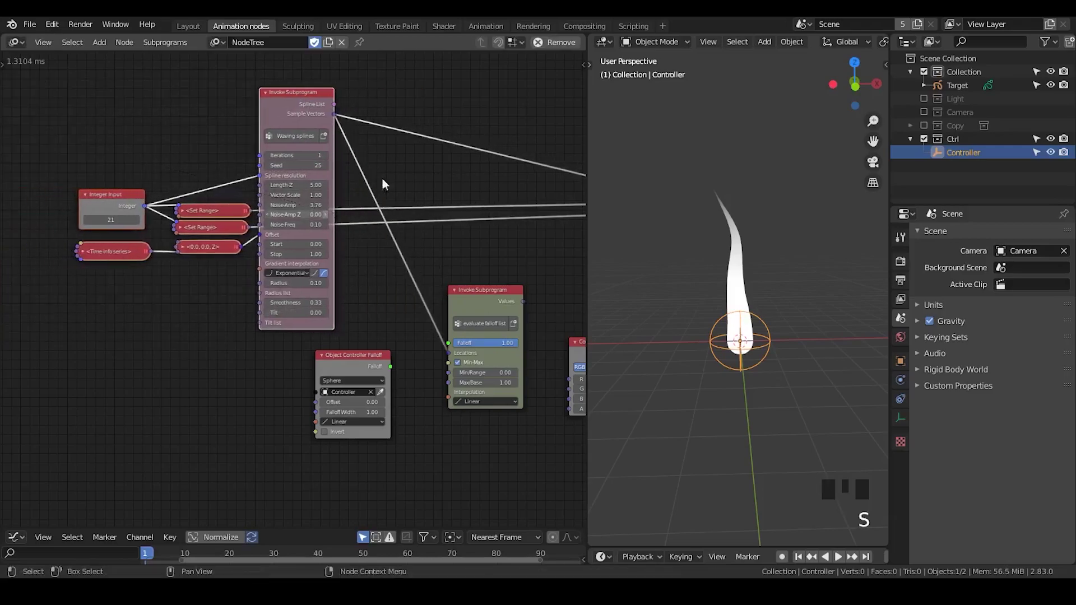
{"action": "middle_click", "coordinate": [504, 330]}
{"action": "scroll", "scroll_direction": "up", "scroll_amount": 3}
{"action": "left_click_drag", "start_coordinate": [289, 233], "coordinate": [230, 264]}
{"action": "left_click", "coordinate": [231, 264]}
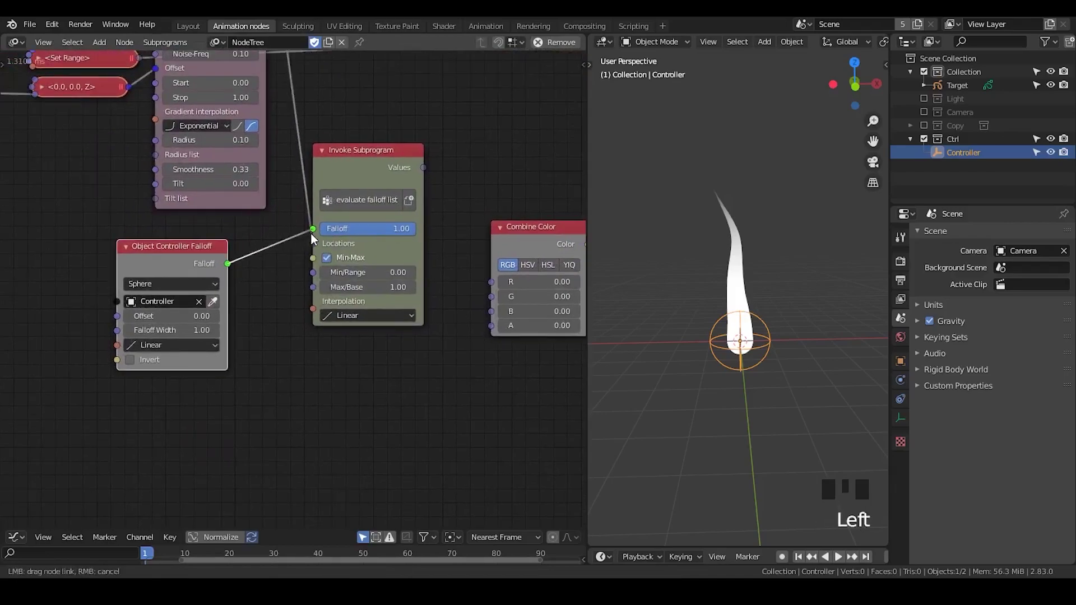
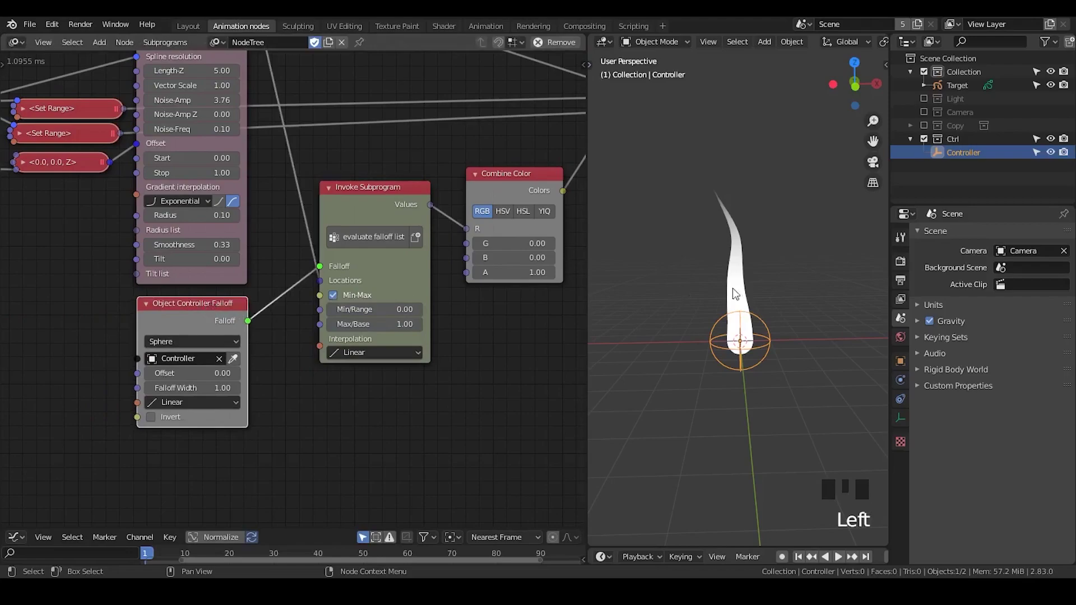
Enlarge the Controller sphere and view the 21 falloff values in a Viewer node.
{"action": "left_click", "coordinate": [765, 326]}
{"action": "key", "text": "s"}
{"action": "left_click", "coordinate": [395, 214]}
{"action": "key", "text": "w"}
{"action": "left_click_drag", "start_coordinate": [456, 371], "coordinate": [393, 351]}
{"action": "scroll", "scroll_direction": "down", "scroll_amount": 3}
{"action": "middle_click", "coordinate": [413, 317]}
{"action": "scroll", "scroll_direction": "up", "scroll_amount": 3}
{"action": "left_click", "coordinate": [343, 286]}
{"action": "left_click", "coordinate": [372, 253]}
{"action": "left_click_drag", "start_coordinate": [381, 243], "coordinate": [452, 220]}
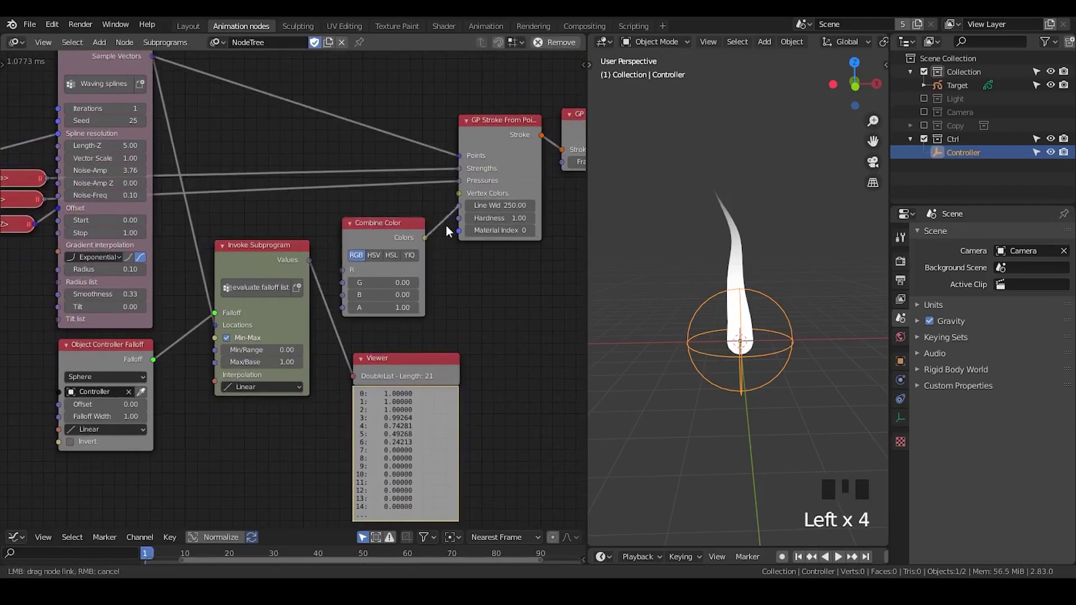
Feed falloff values into red and the Combine Color output into the stroke Vertex Colors.
{"action": "left_click", "coordinate": [379, 238]}
{"action": "left_click", "coordinate": [530, 196]}
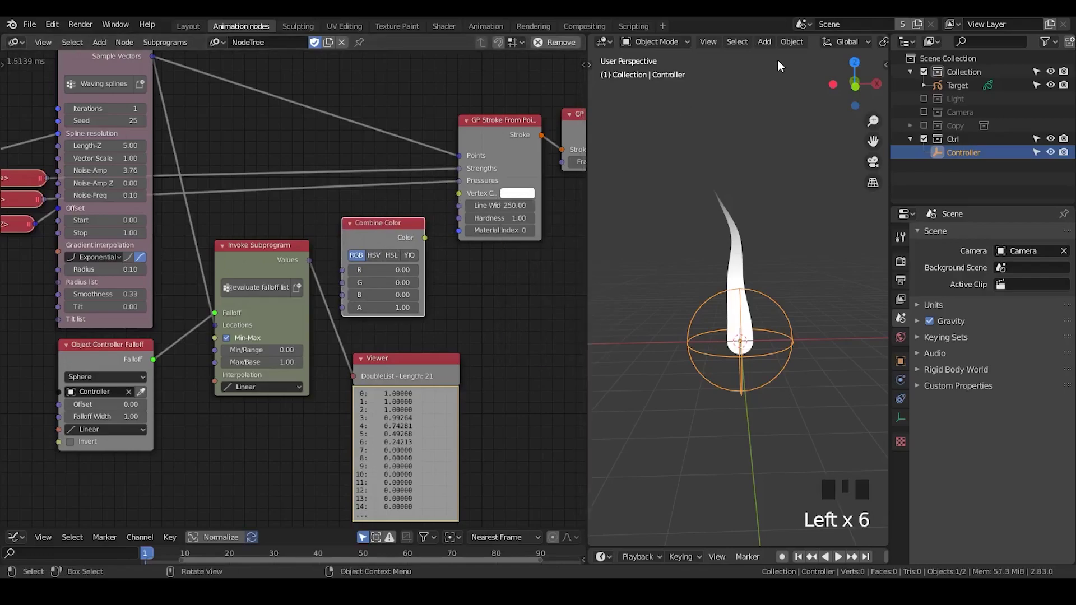
{"action": "left_click_drag", "start_coordinate": [798, 42], "coordinate": [851, 42]}
{"action": "left_click", "coordinate": [851, 43]}
{"action": "left_click_drag", "start_coordinate": [320, 265], "coordinate": [338, 268]}
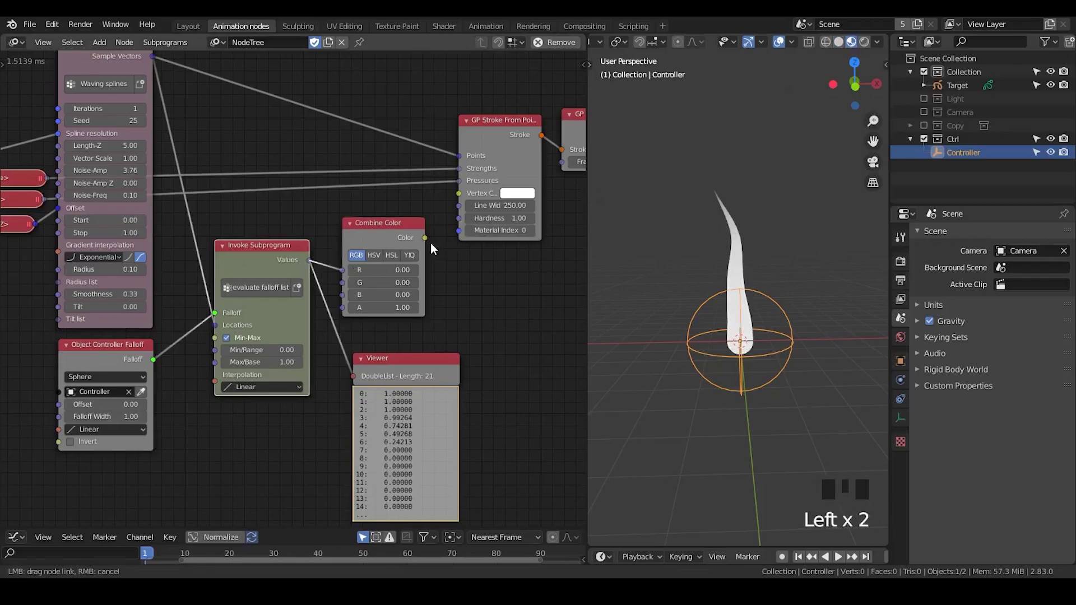
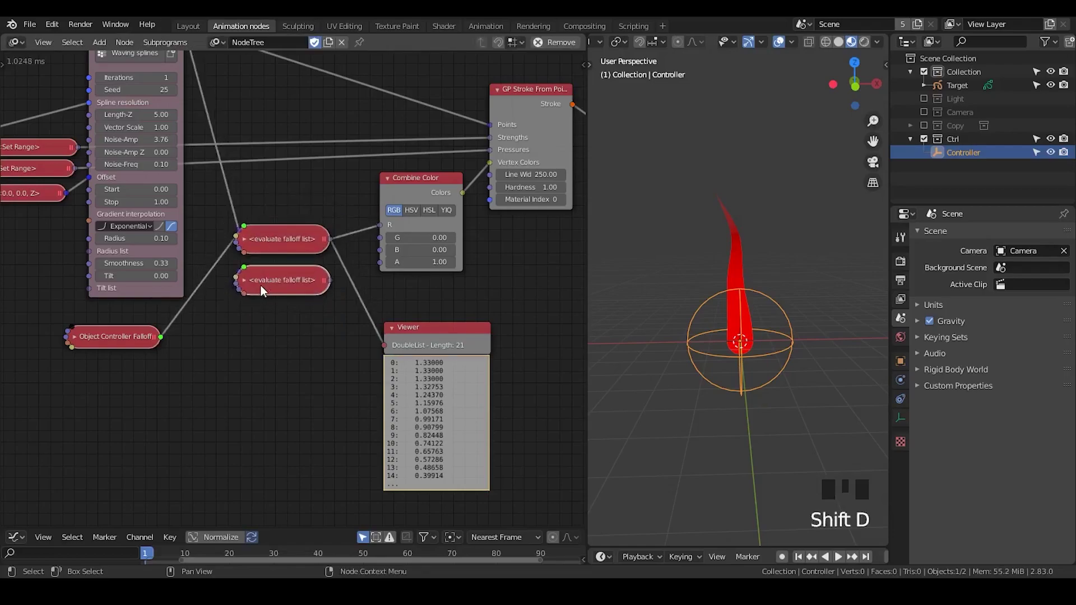
Link the second falloff to G, set Max 0.19 and Width 2.98, and add an Invert Falloff.
{"action": "left_click_drag", "start_coordinate": [292, 314], "coordinate": [261, 95]}
{"action": "left_click", "coordinate": [261, 95]}
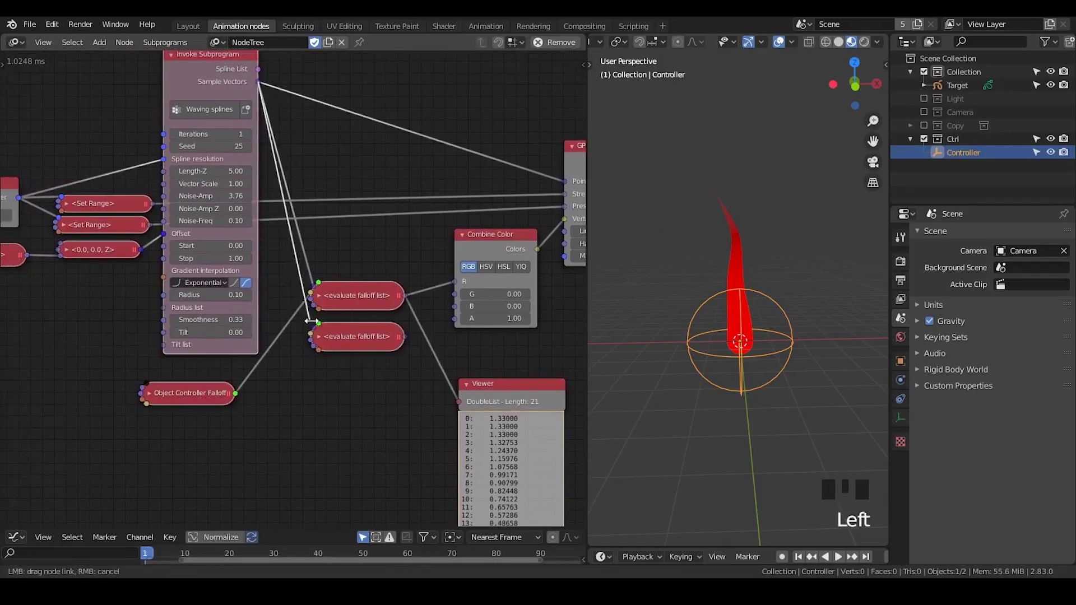
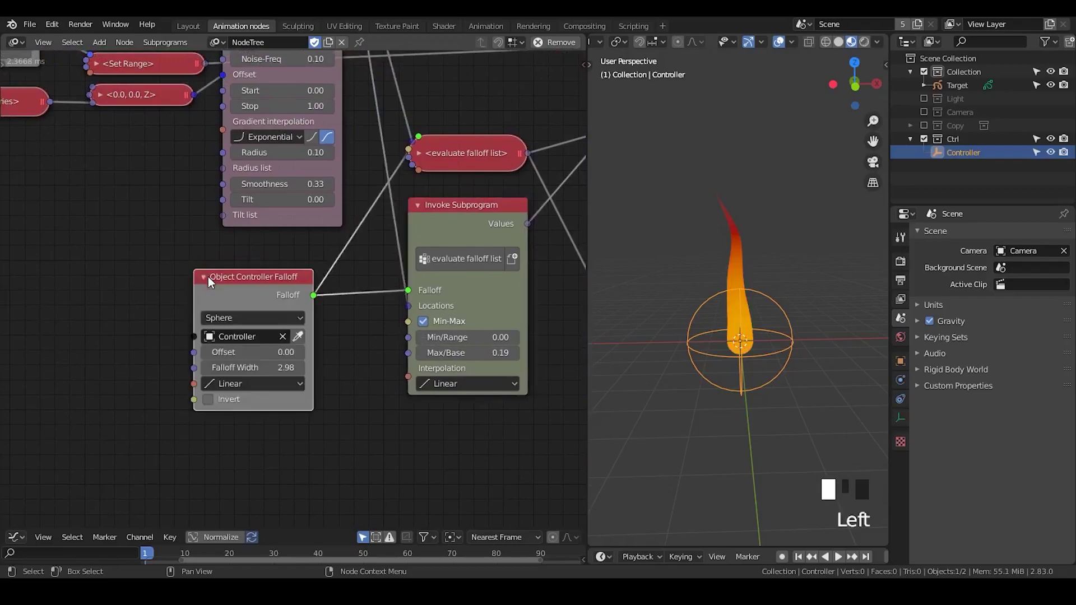
{"action": "left_click_drag", "start_coordinate": [238, 284], "coordinate": [179, 309]}
{"action": "scroll", "scroll_direction": "down", "scroll_amount": 3}
{"action": "key", "text": "ctrl+a"}
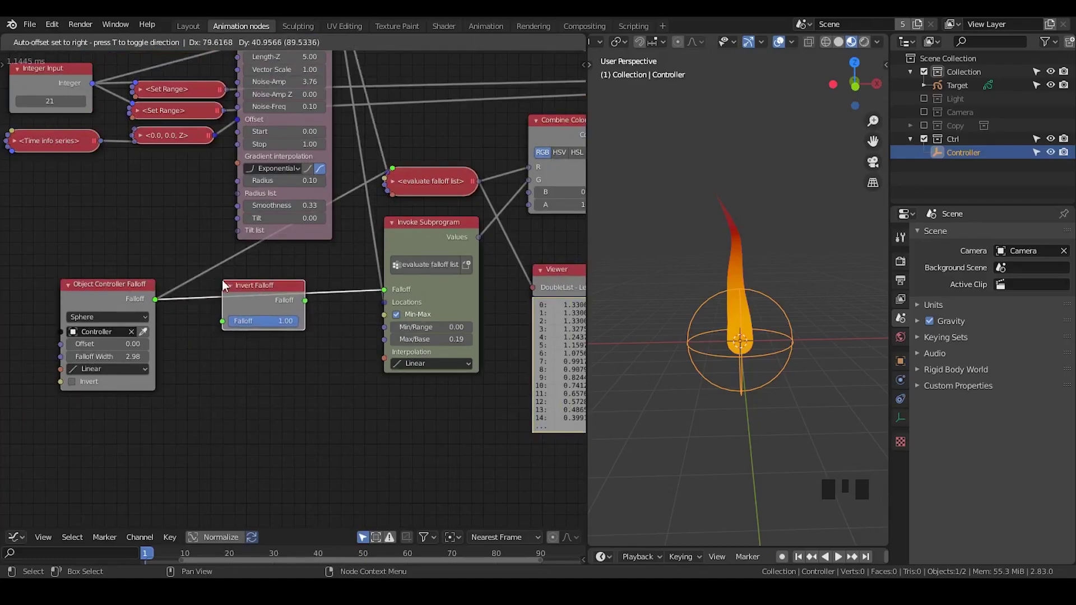
Route the controller falloff through the Invert Falloff node into the evaluation.
{"action": "left_click_drag", "start_coordinate": [275, 294], "coordinate": [776, 321]}
{"action": "key", "text": "d"}
{"action": "left_click", "coordinate": [788, 316]}
{"action": "key", "text": "s"}
{"action": "left_click_drag", "start_coordinate": [790, 364], "coordinate": [800, 386]}
{"action": "left_click", "coordinate": [799, 387]}
{"action": "left_click_drag", "start_coordinate": [802, 563], "coordinate": [785, 50]}
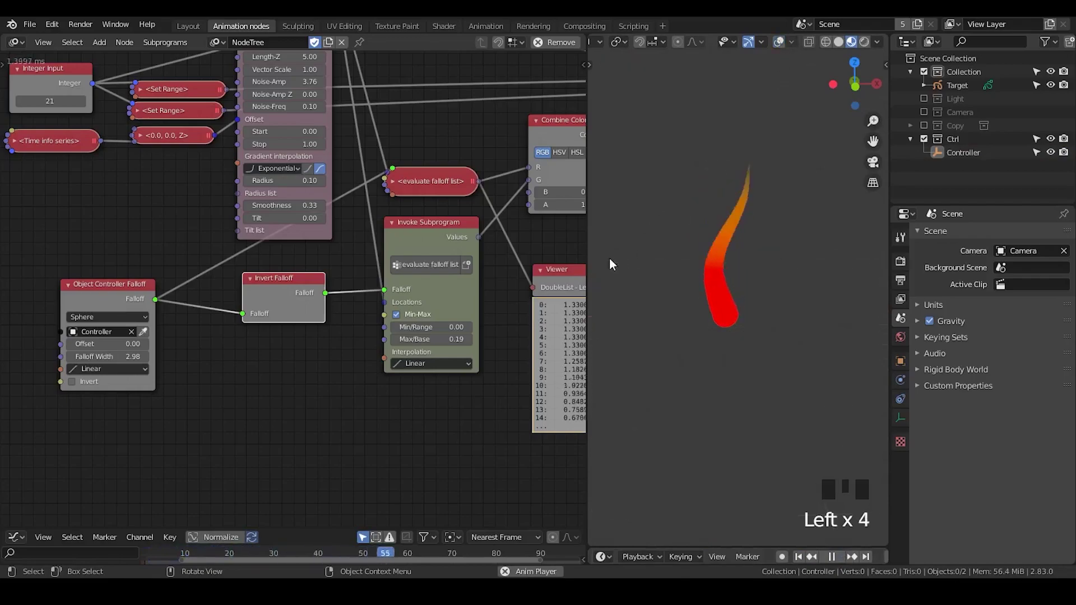
Delete the Viewer node, play the animation and frame the whole node network.
{"action": "left_click", "coordinate": [556, 282]}
{"action": "key", "text": "x"}
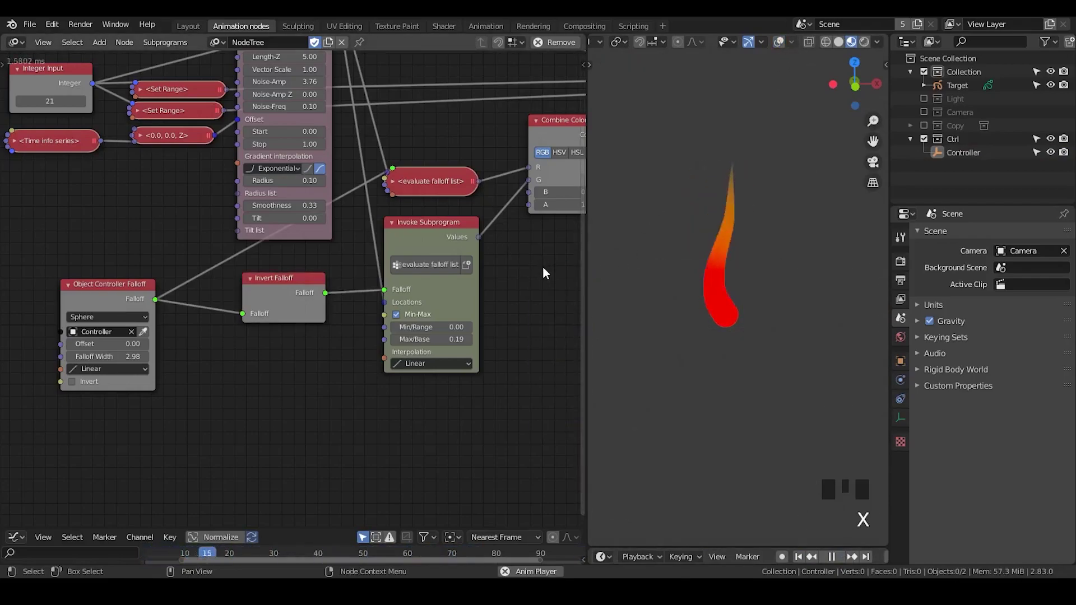
{"action": "scroll", "scroll_direction": "down", "scroll_amount": 3}
{"action": "scroll", "scroll_direction": "up", "scroll_amount": 3}
{"action": "scroll", "scroll_direction": "down", "scroll_amount": 3}
{"action": "left_click_drag", "start_coordinate": [436, 272], "coordinate": [389, 296]}
{"action": "scroll", "scroll_direction": "down", "scroll_amount": 3}
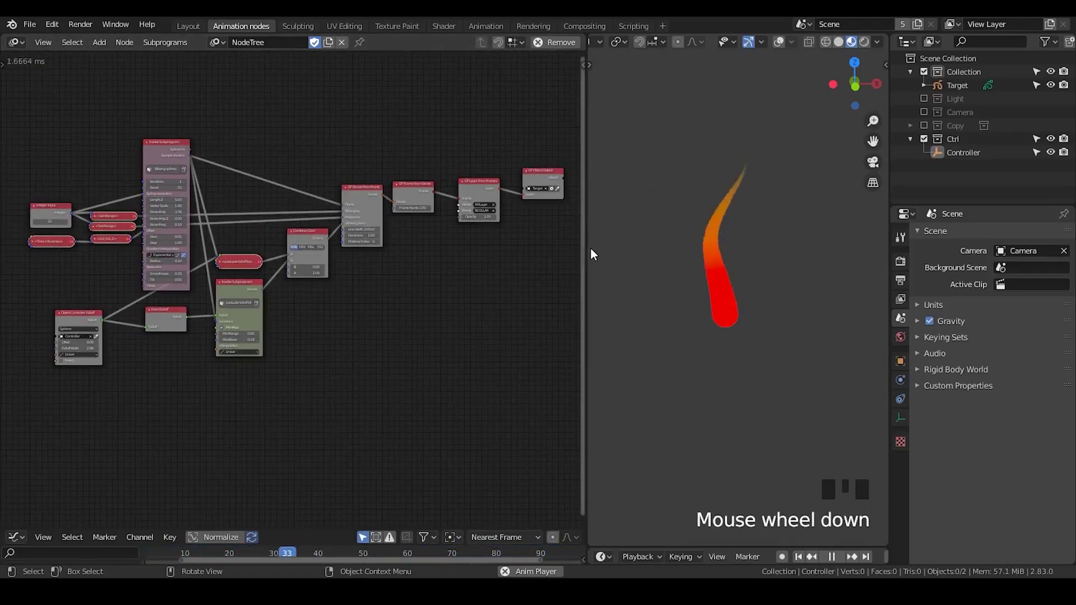